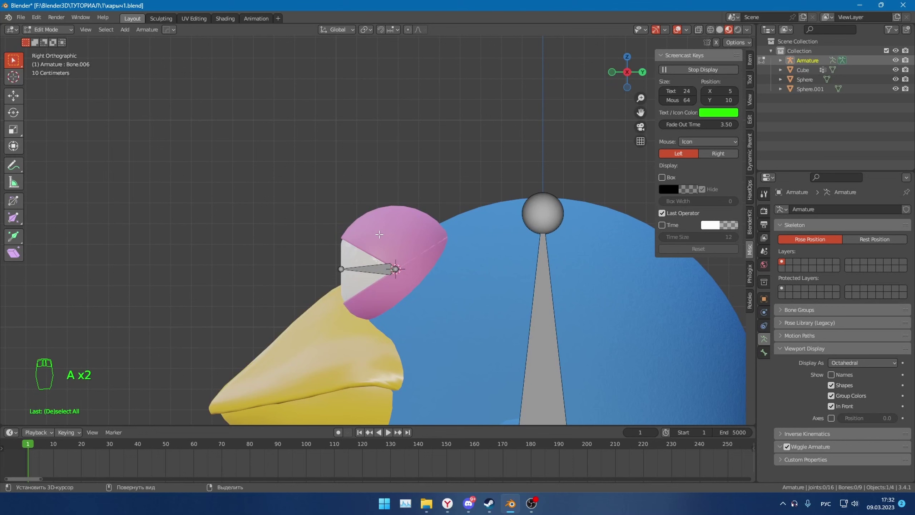
Extrude a new bone upward from the eye bone along the vertical axis.
{"action": "key", "text": "shift+a"}
{"action": "key", "text": "g"}
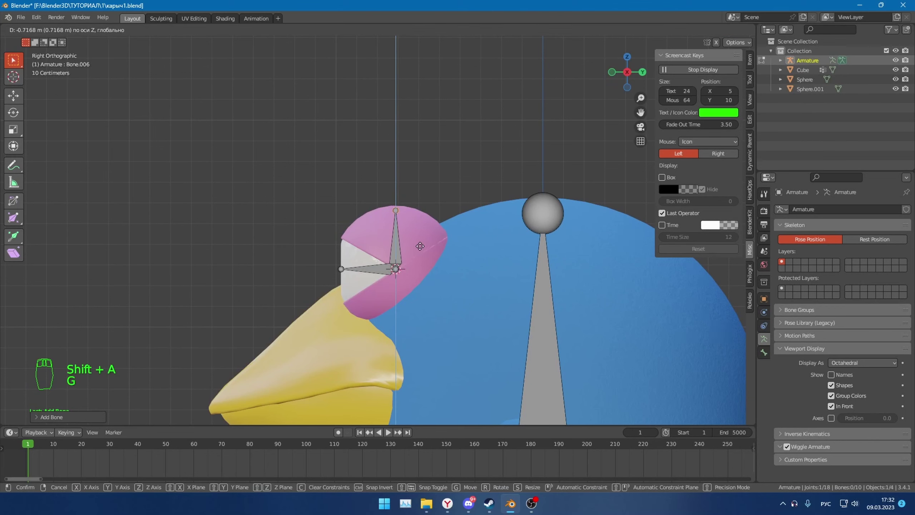
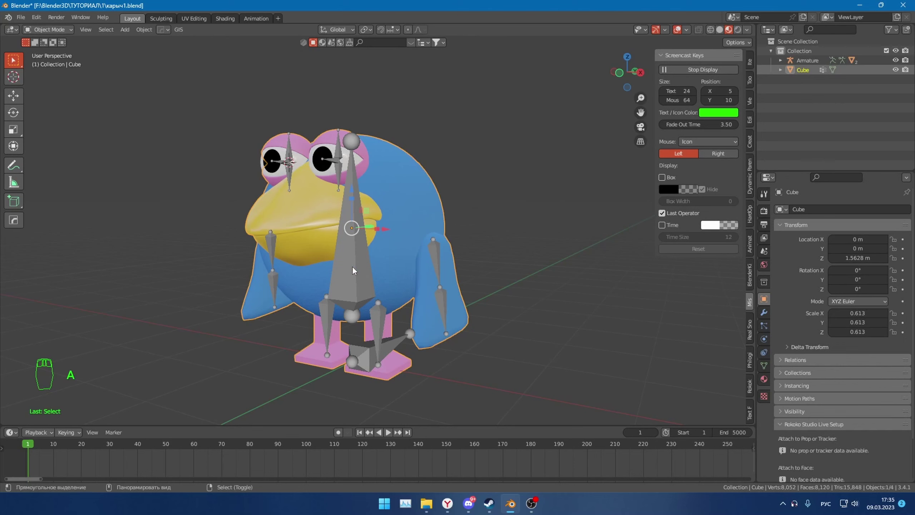
Choose Armature Deform with Automatic Weights to bind the bird mesh to its skeleton.
{"action": "left_click_drag", "start_coordinate": [356, 269], "coordinate": [332, 266]}
{"action": "key", "text": "shift+p"}
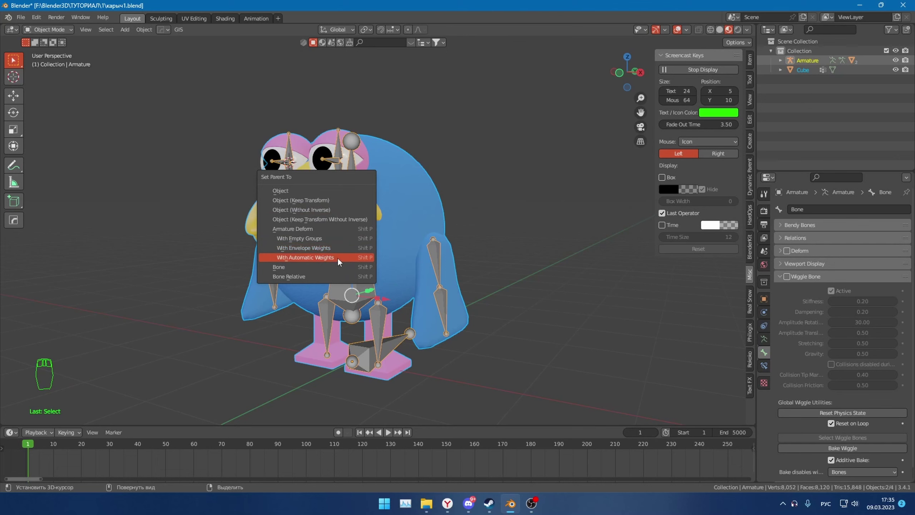
Enter Pose Mode to test a wing bone, then return to Object Mode.
{"action": "key", "text": "ctrl+Tab"}
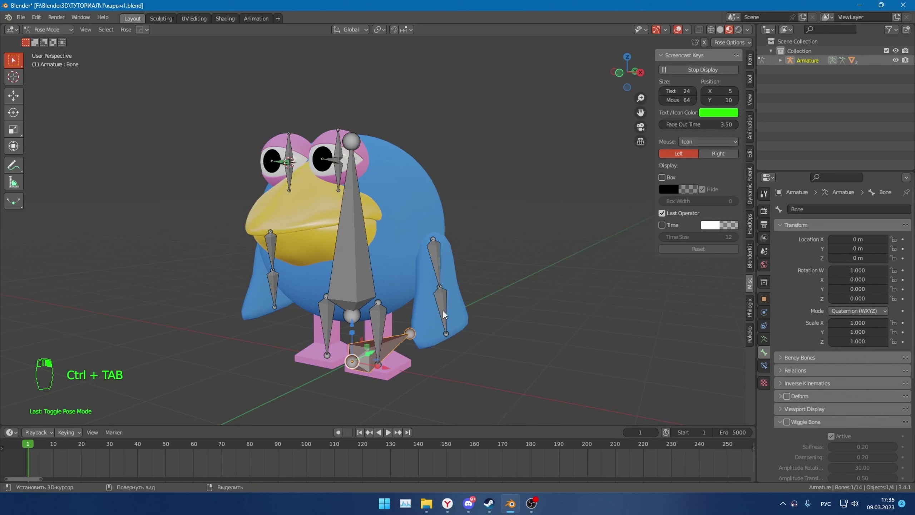
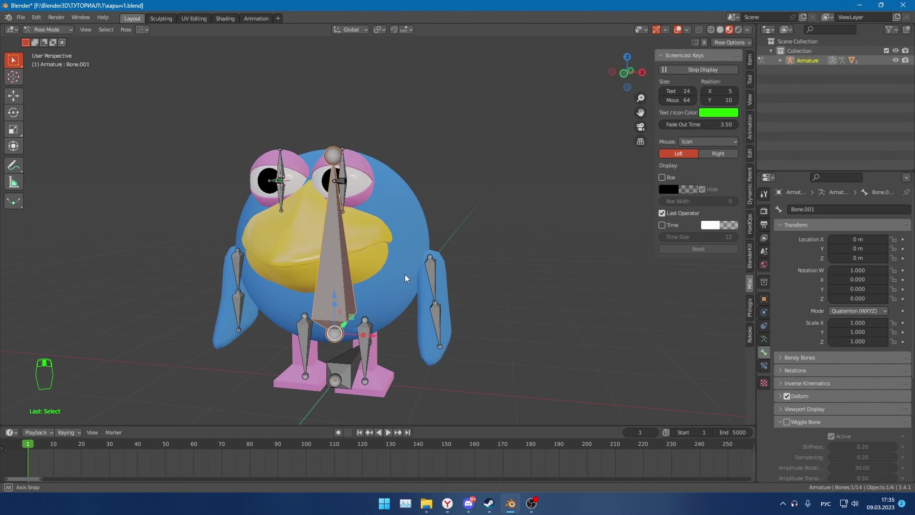
{"action": "key", "text": "ctrl+Tab"}
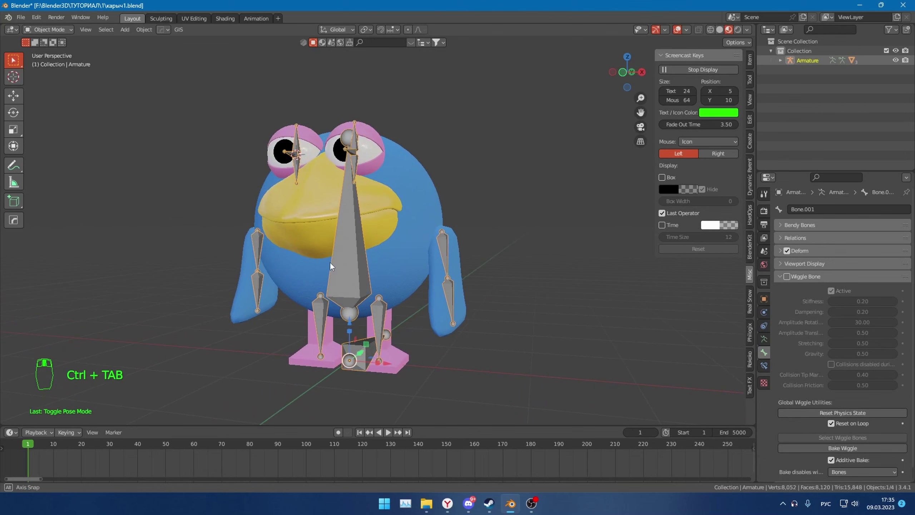
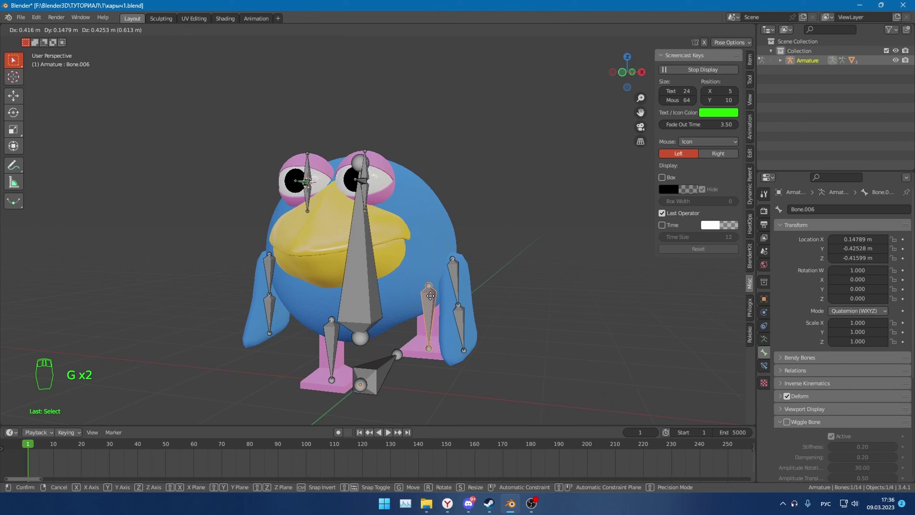
Cancel the wing move, return to Object Mode and select the bird mesh, zooming in on its face.
{"action": "right_click", "coordinate": [417, 299]}
{"action": "key", "text": "ctrl+Tab"}
{"action": "middle_click", "coordinate": [425, 258]}
{"action": "key", "text": "a"}
{"action": "left_click", "coordinate": [442, 245]}
{"action": "left_click_drag", "start_coordinate": [448, 255], "coordinate": [62, 33]}
{"action": "left_click_drag", "start_coordinate": [61, 32], "coordinate": [30, 77]}
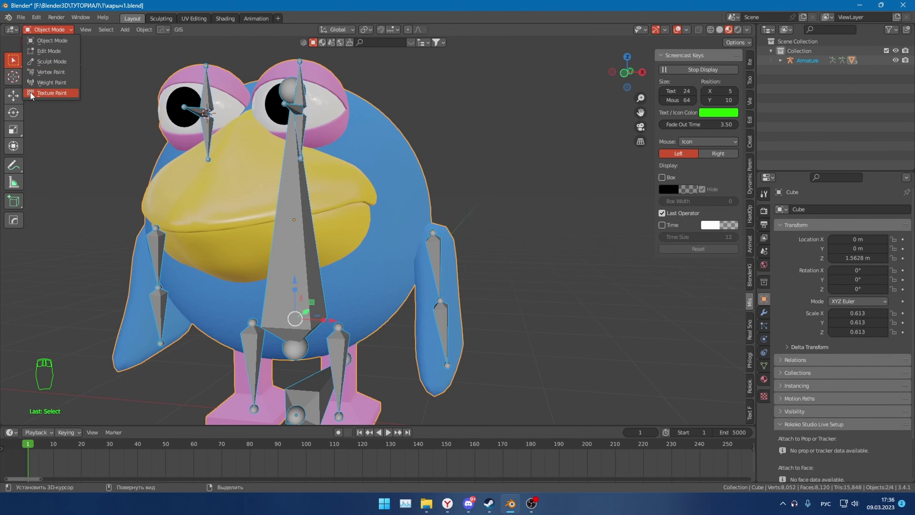
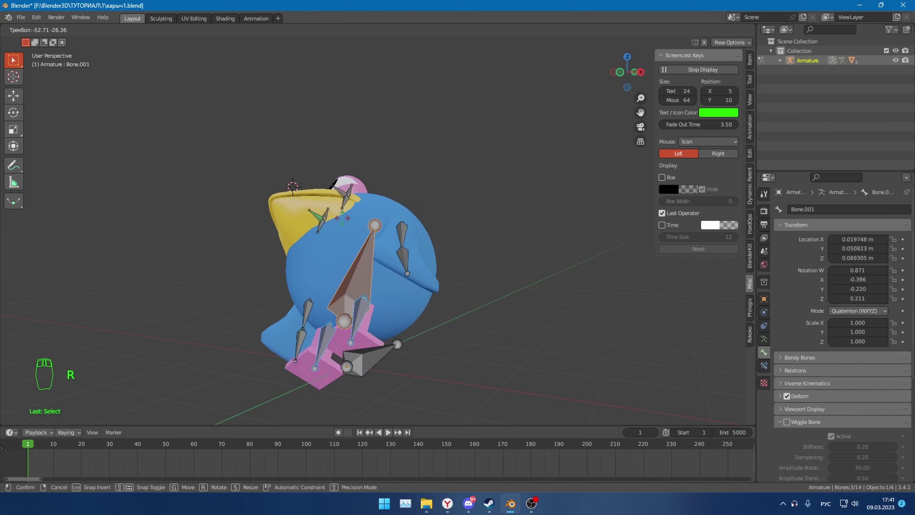
Undo the body bone's tilt and lift it far above the feet to check the deformation.
{"action": "key", "text": "a"}
{"action": "left_click_drag", "start_coordinate": [355, 282], "coordinate": [440, 297]}
{"action": "left_click_drag", "start_coordinate": [439, 297], "coordinate": [393, 298]}
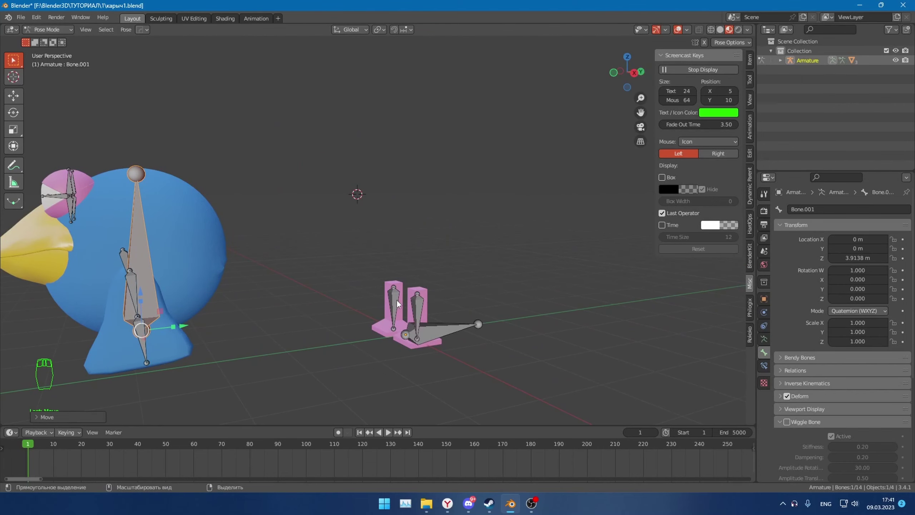